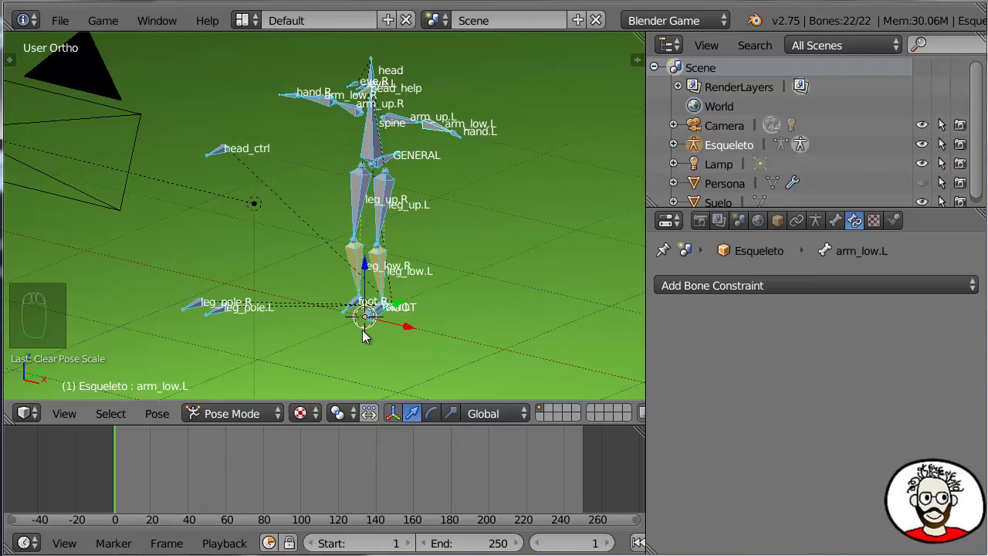
- Leave Pose Mode for Object Mode, unhide everything with Alt+H and centre the character in view
left_click_drag(257, 422, 302, 314)
left_click(302, 314)
key("alt+h")
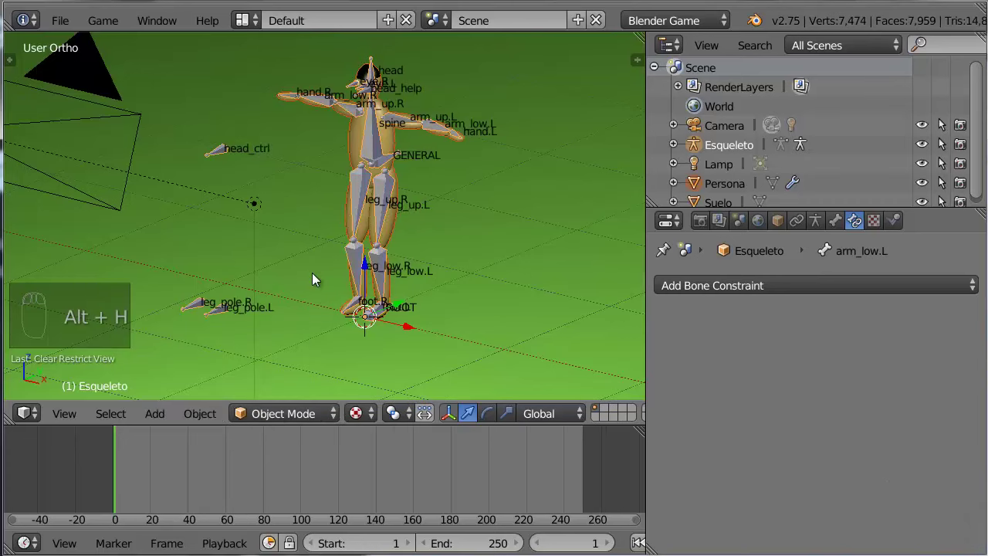
left_click_drag(330, 263, 373, 185)
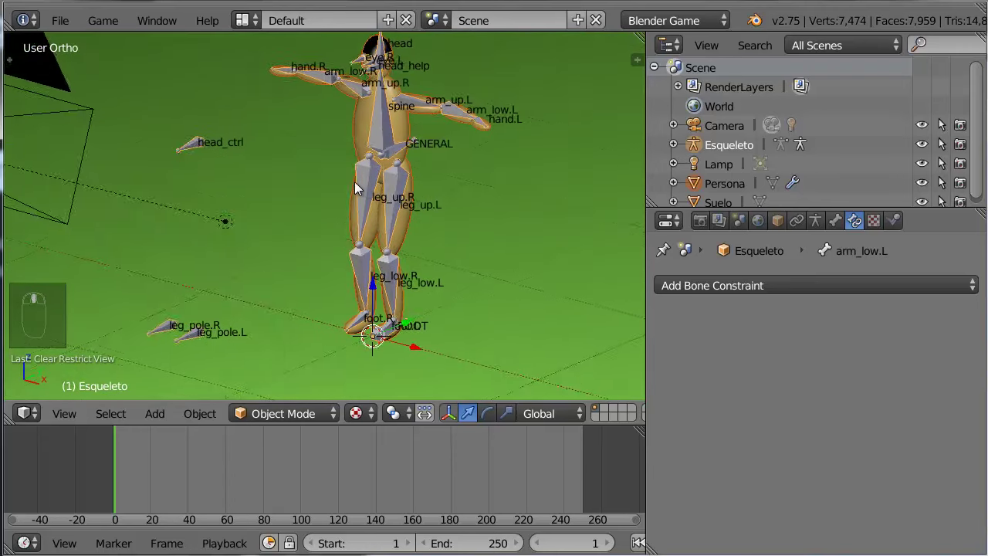
middle_click(362, 187)
left_click_drag(404, 132, 407, 150)
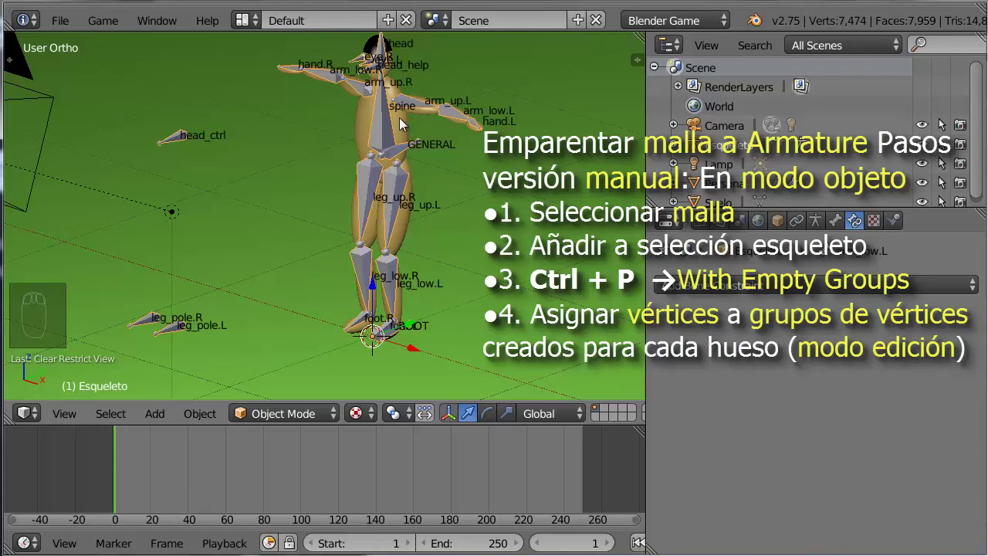
- Select the Persona mesh then the Esqueleto armature and parent with Armature Deform > With Empty Groups
right_click(406, 123)
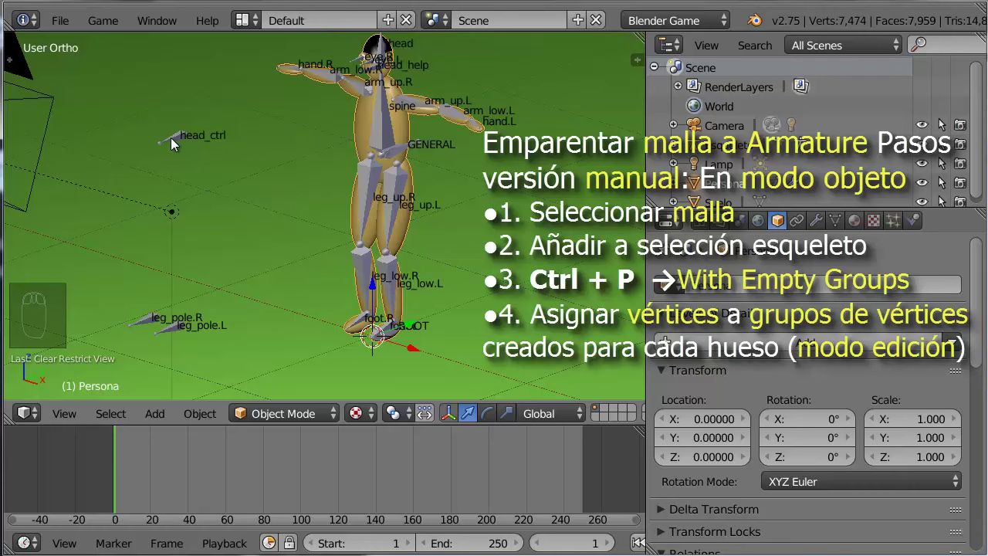
right_click(178, 143)
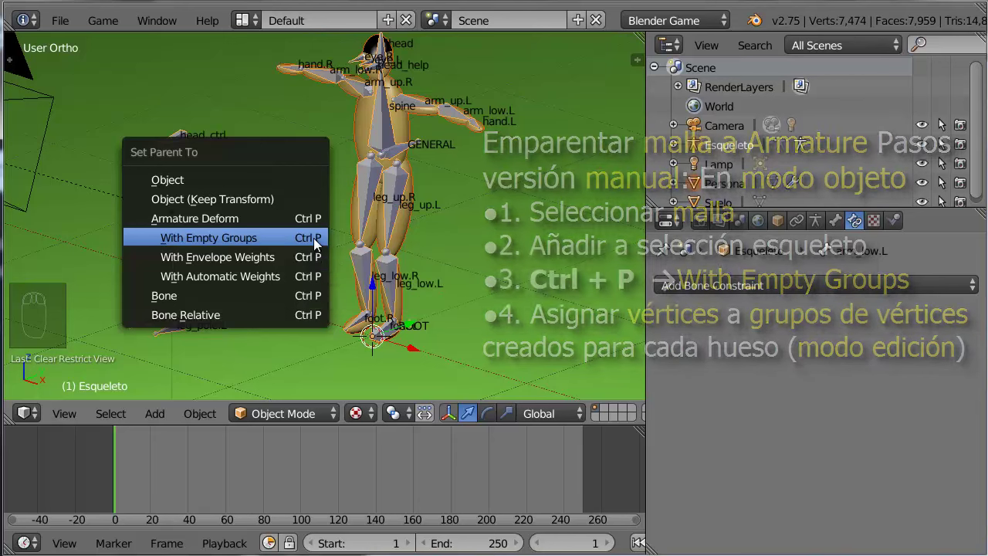
right_click(404, 119)
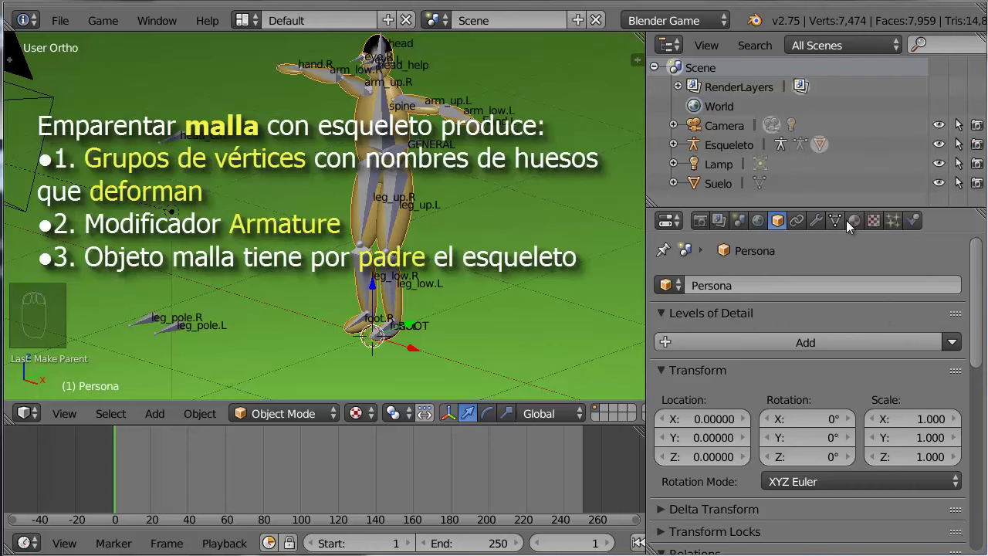
left_click_drag(840, 220, 931, 379)
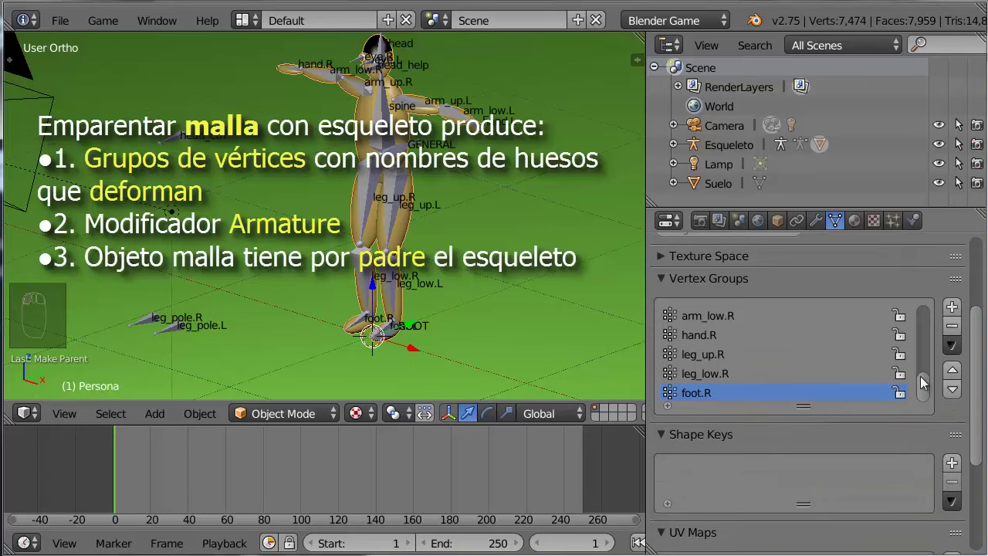
left_click_drag(924, 387, 922, 389)
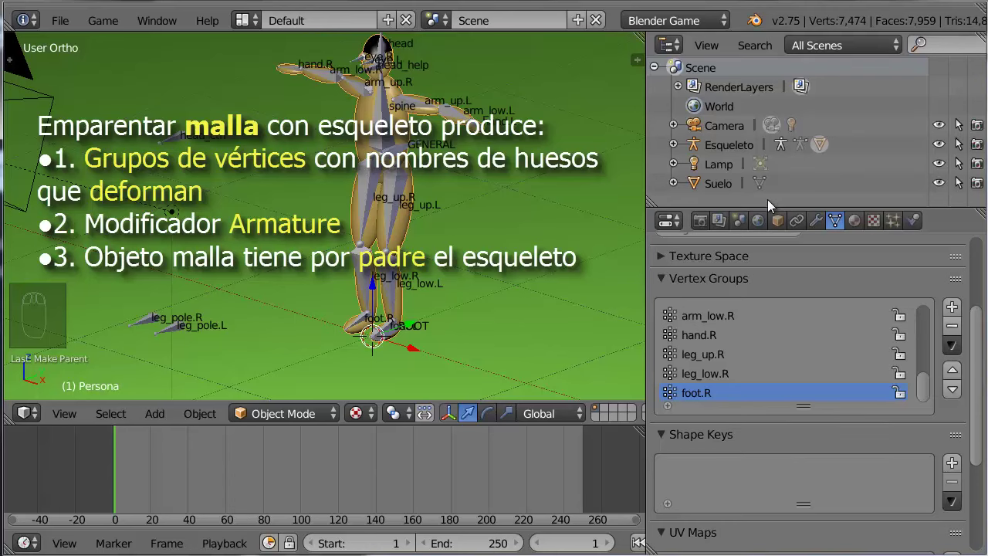
left_click_drag(819, 221, 791, 365)
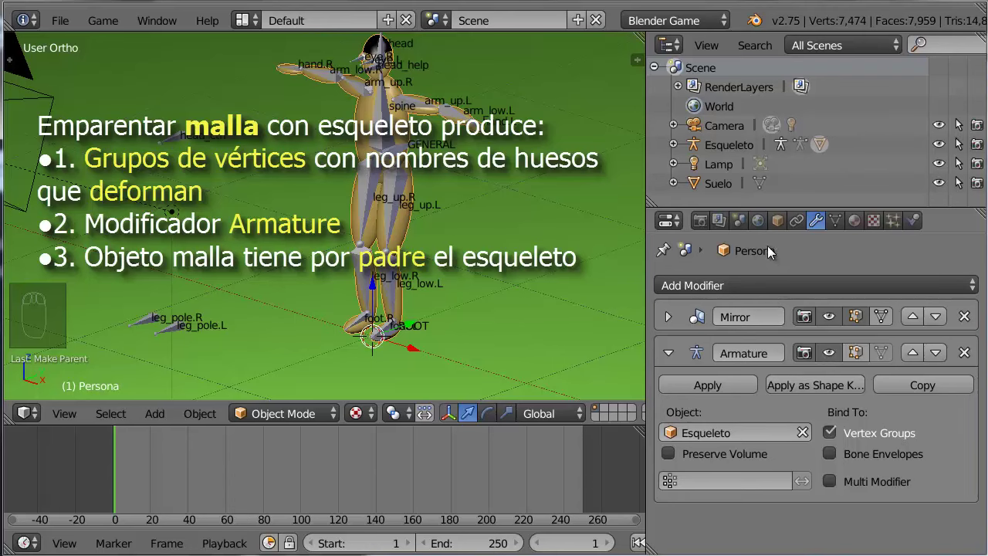
left_click_drag(785, 228, 831, 467)
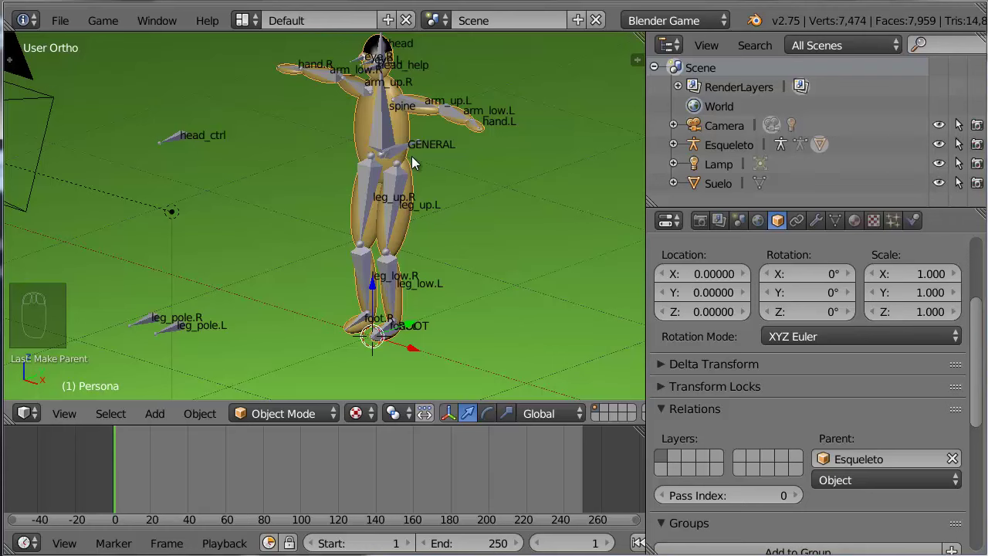
- Hide the Esqueleto armature with H and select the character mesh alone
right_click(396, 129)
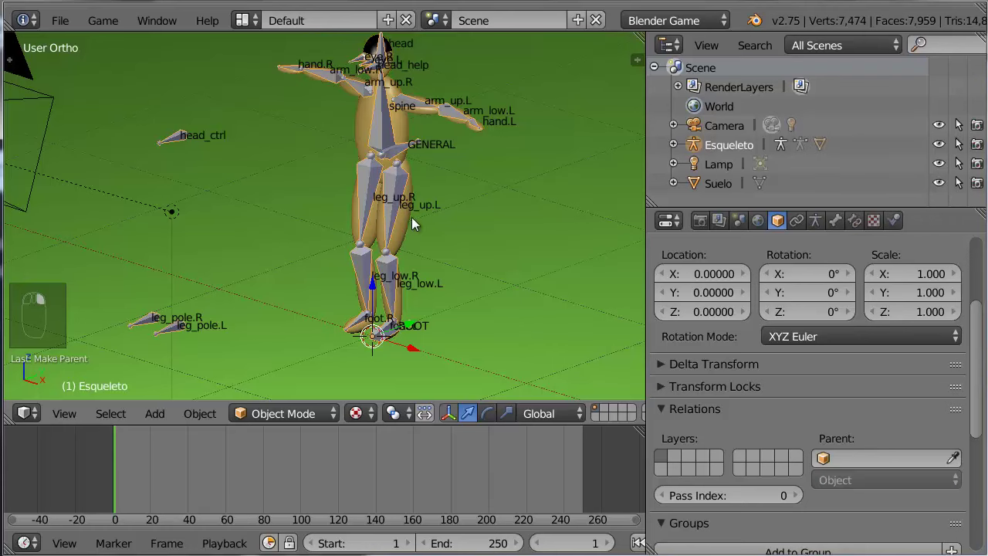
key("h")
right_click(403, 102)
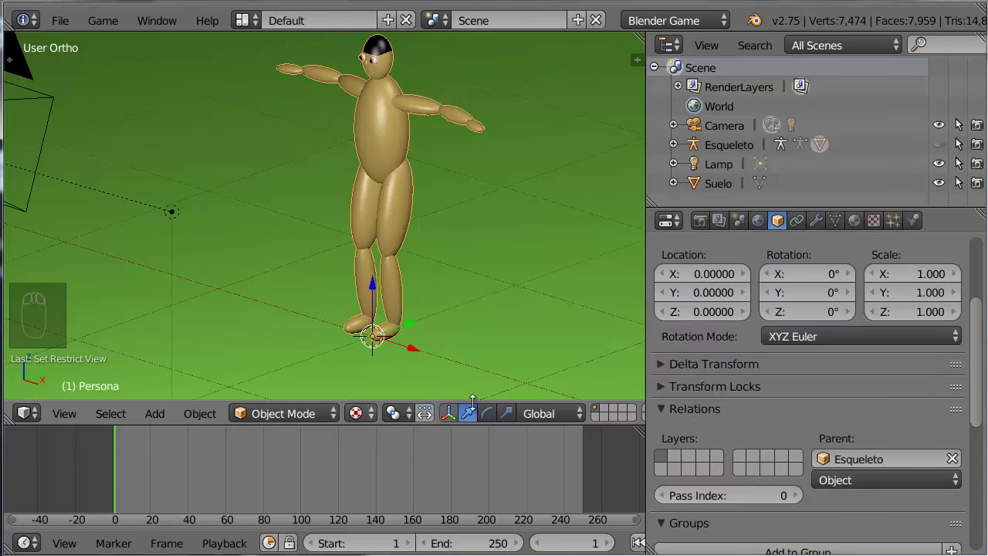
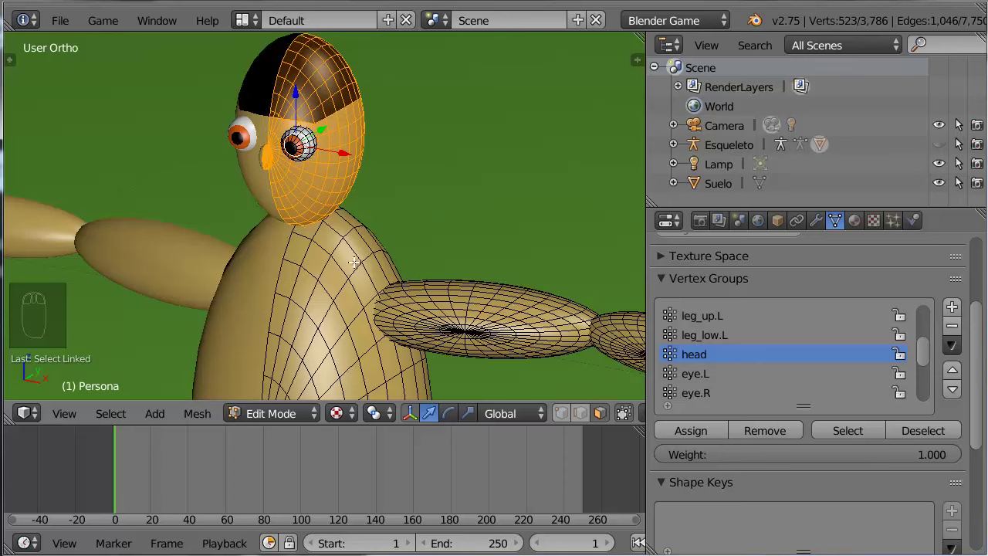
- Deselect all vertices after assigning the head and nose to the head group
key("a")
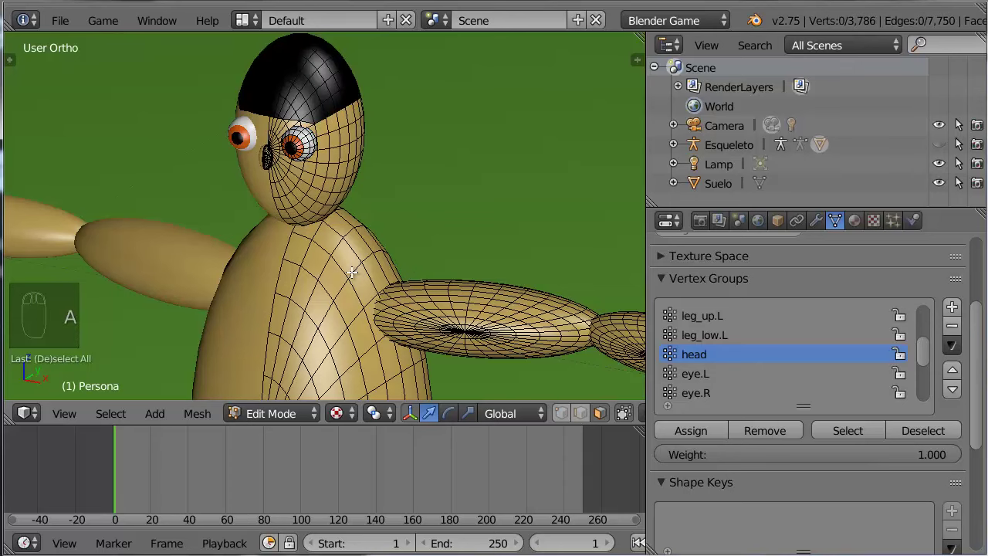
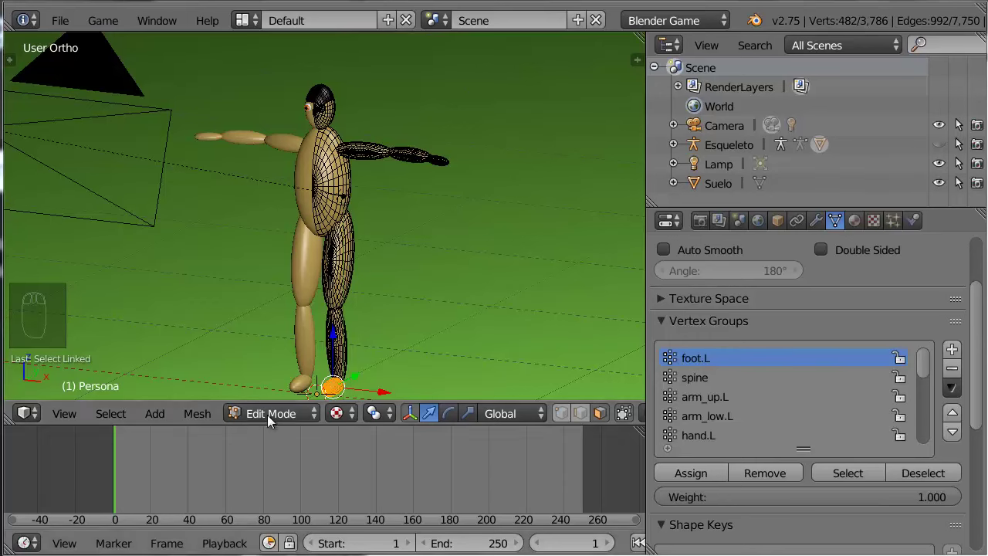
- Switch to Object Mode, reveal the hidden Esqueleto armature and select it alone
left_click_drag(278, 414, 404, 316)
key("alt+h")
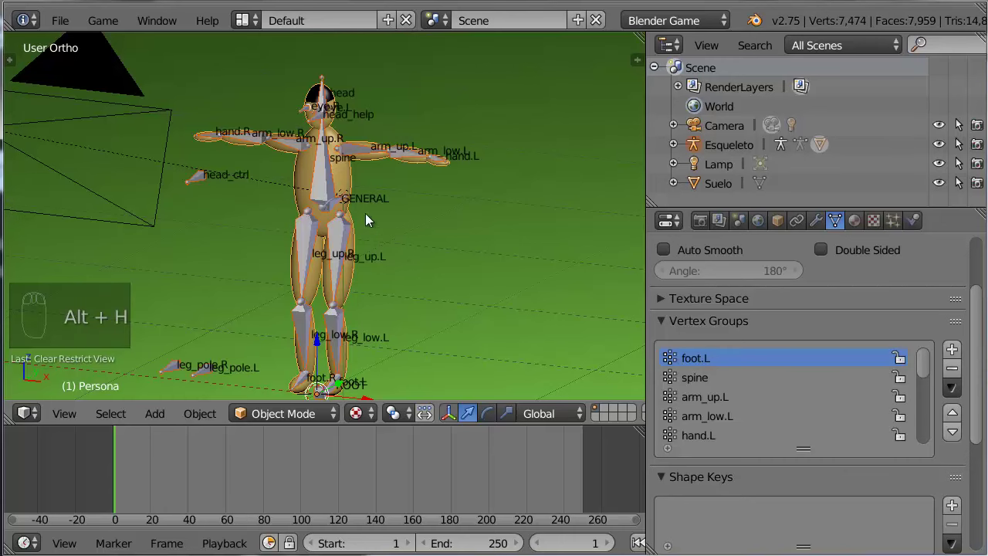
right_click(325, 189)
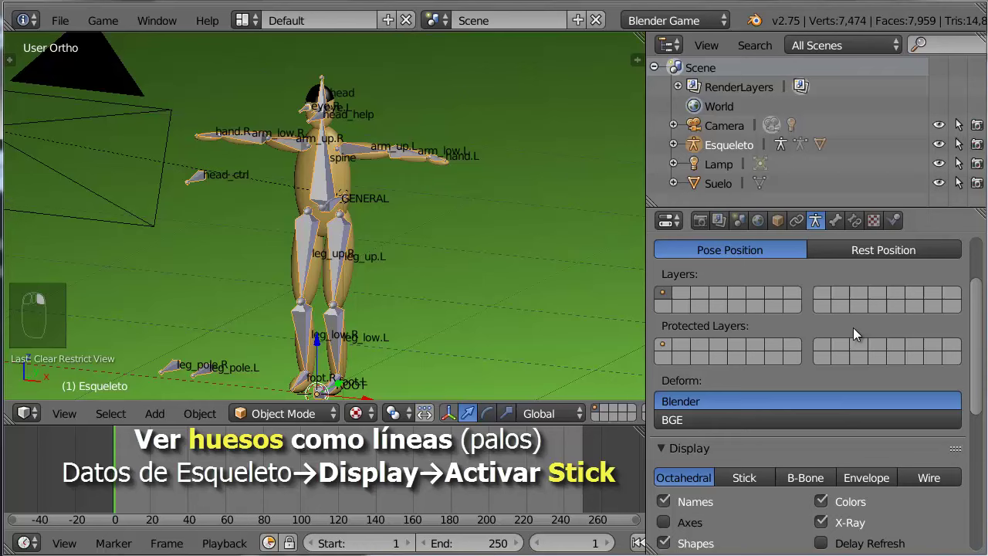
- Set the armature's Display to Stick so the bones are drawn as thin sticks
left_click_drag(860, 333, 763, 437)
left_click_drag(760, 423, 470, 250)
left_click_drag(480, 244, 371, 287)
right_click(371, 287)
left_click(371, 287)
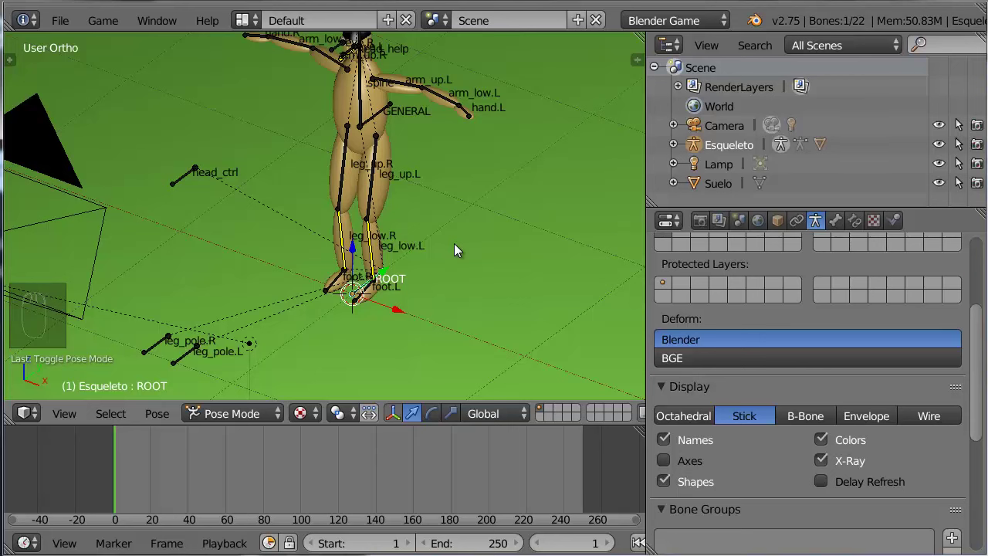
- In Pose Mode, select the GENERAL bone and rotate it to tilt the whole character sideways
key("g")
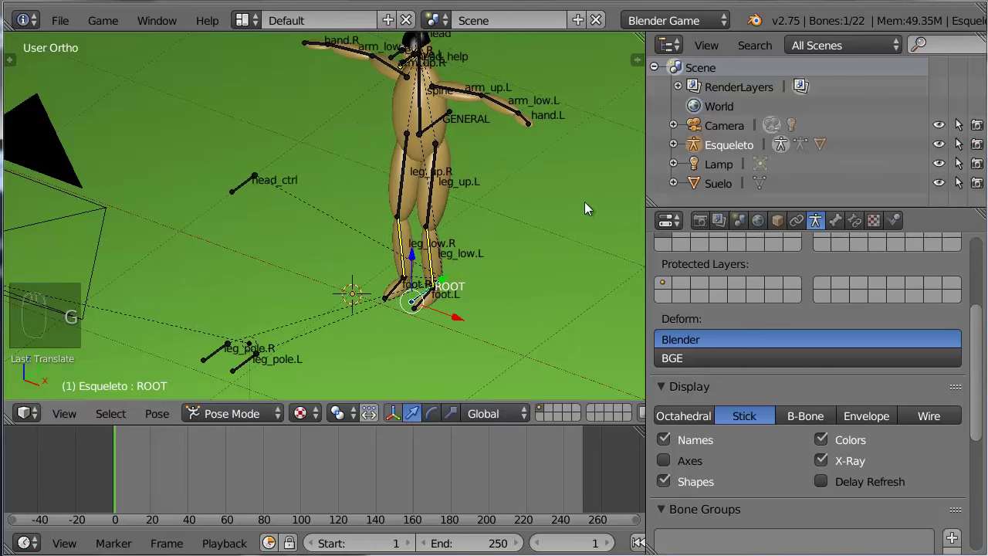
key("s")
left_click_drag(436, 193, 539, 145)
right_click(508, 141)
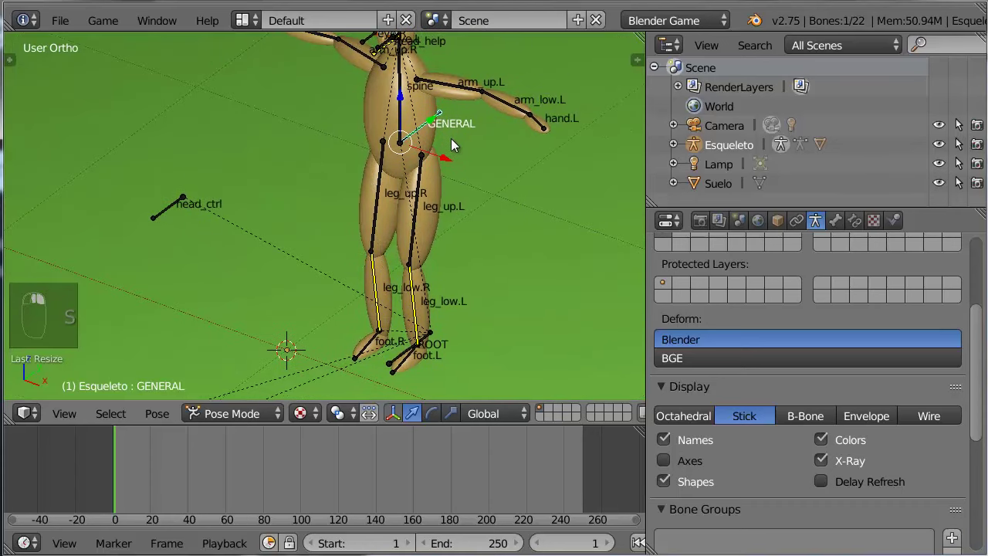
left_click_drag(466, 147, 459, 181)
key("g")
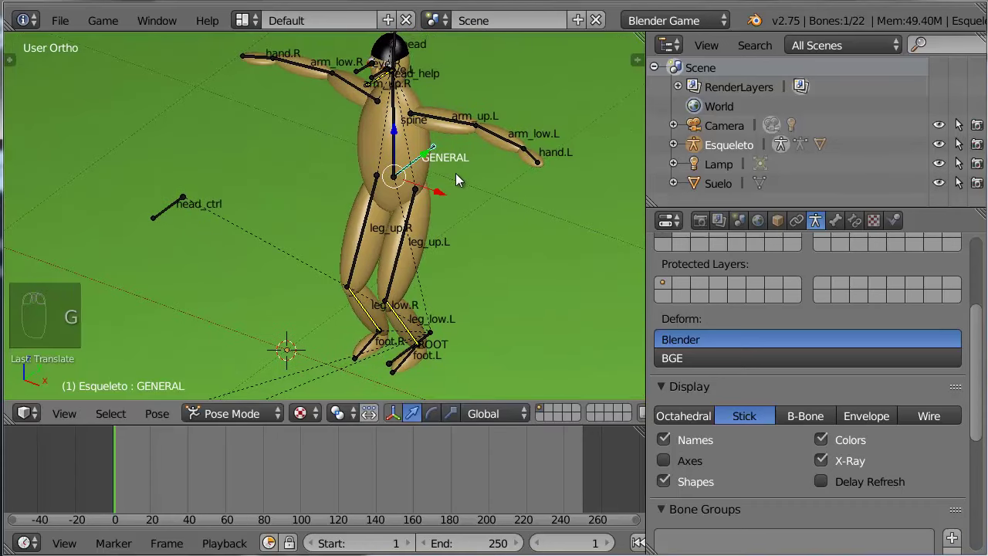
key("r")
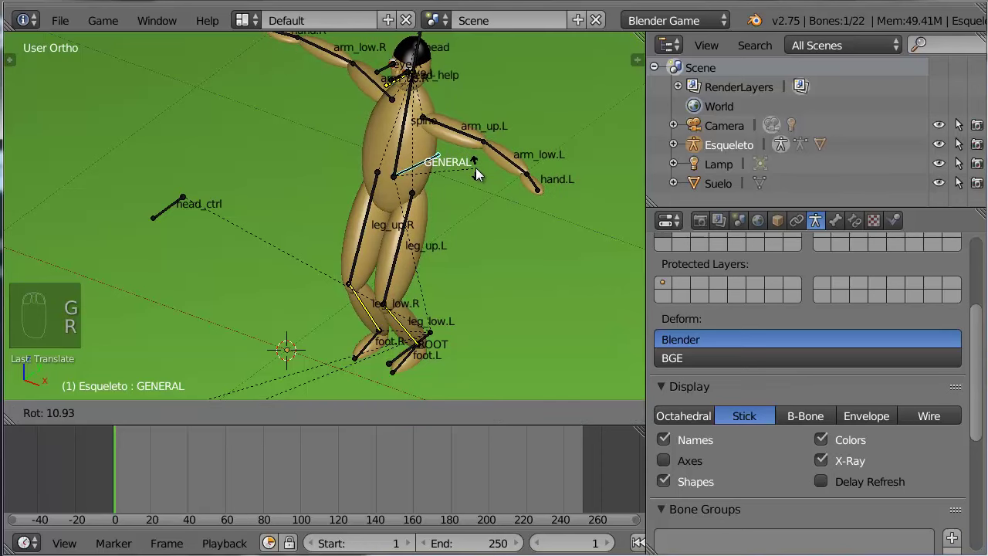
left_click_drag(471, 139, 284, 172)
- Select the arm_up.L bone and rotate the left arm down toward the body
key("g")
right_click(461, 135)
key("r")
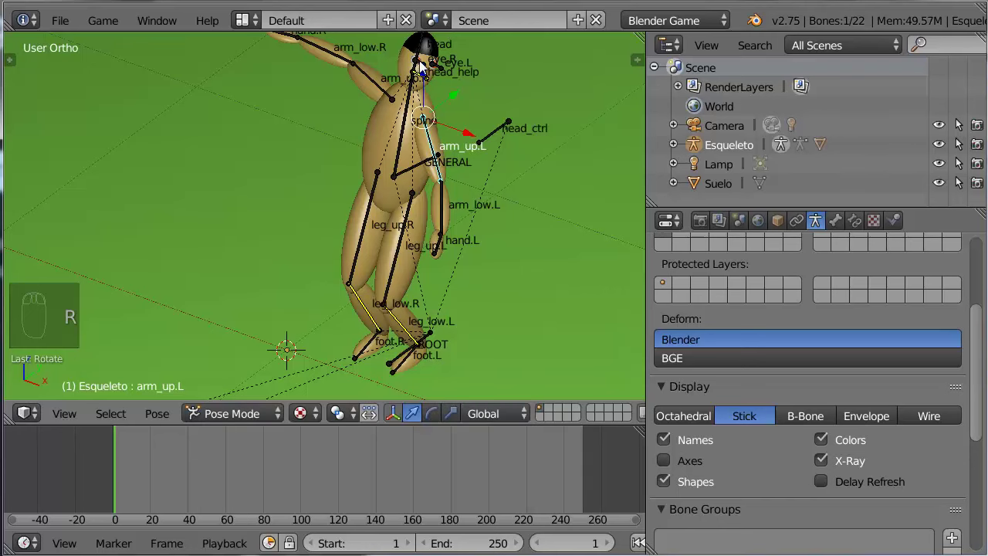
- Start File > Save As to save the scene as persona5.blend
right_click(426, 66)
key("r")
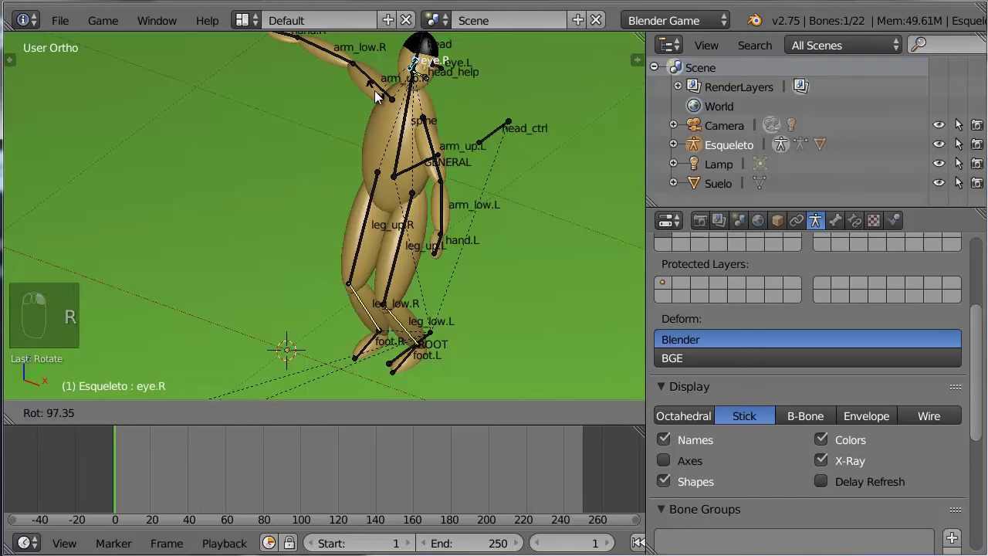
left_click_drag(446, 125, 73, 21)
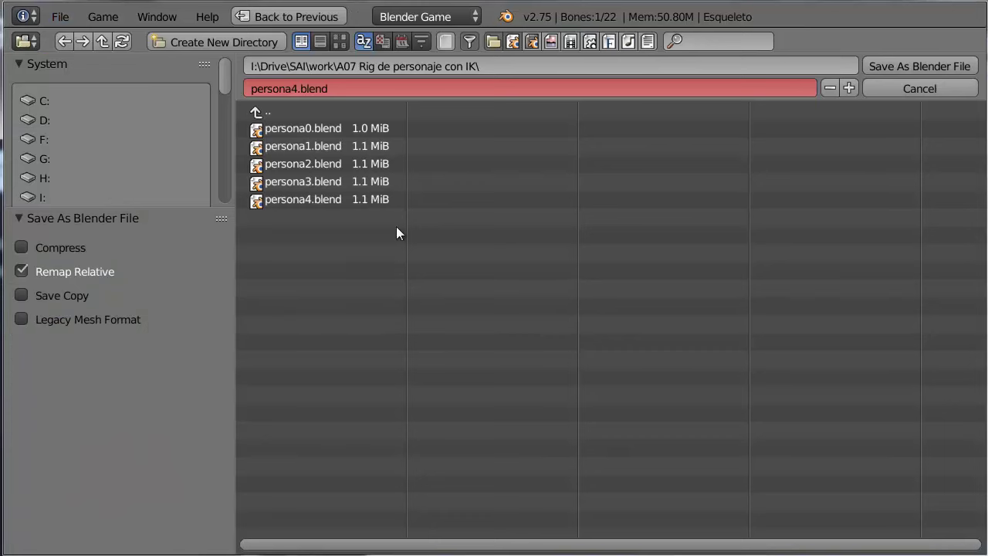